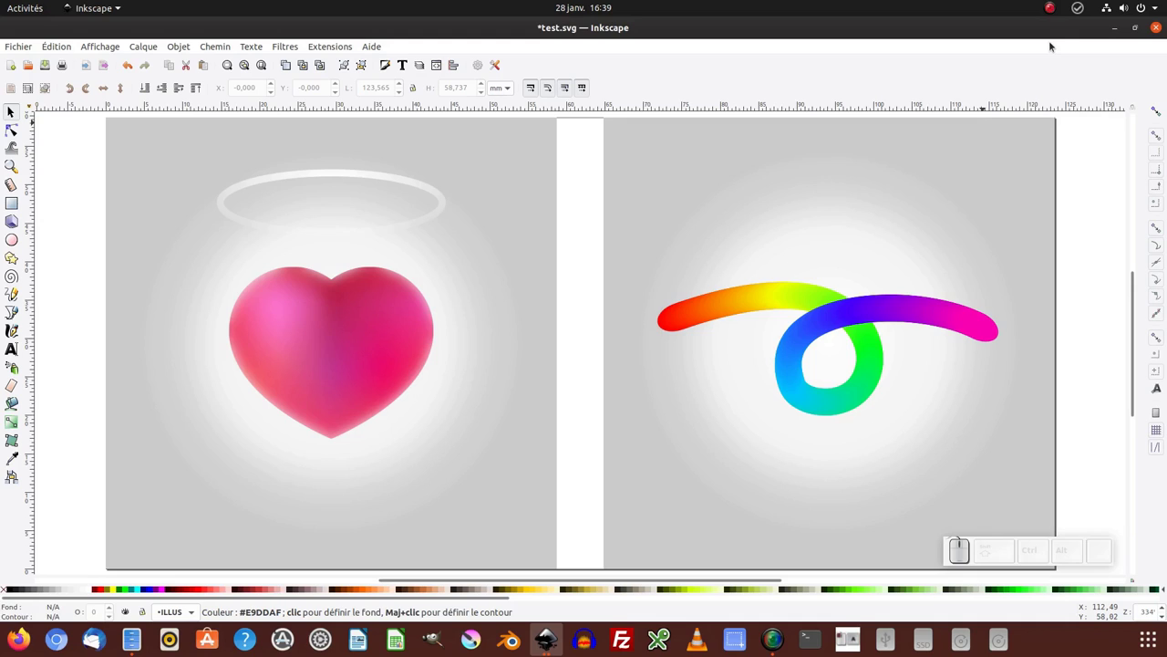
Select the glossy pink heart in test.svg so it can be copied to the candle drawing.
click(363, 382)
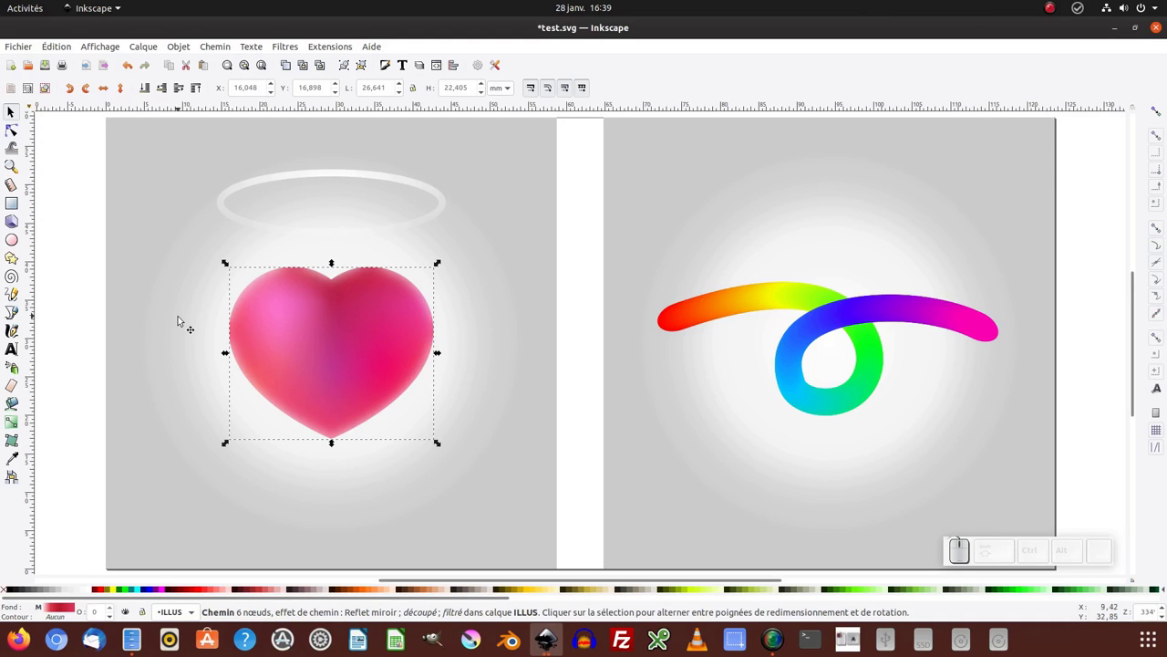
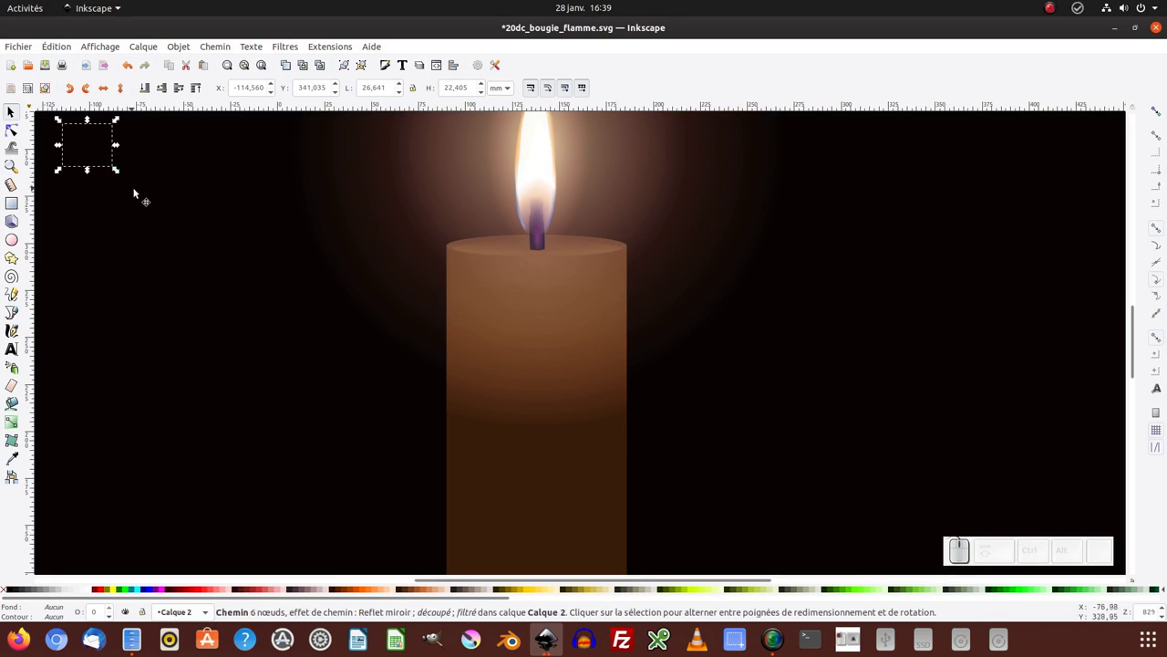
Inspect the pasted heart via Contour display mode, return to Normal, and delete the invisible object.
click(115, 47)
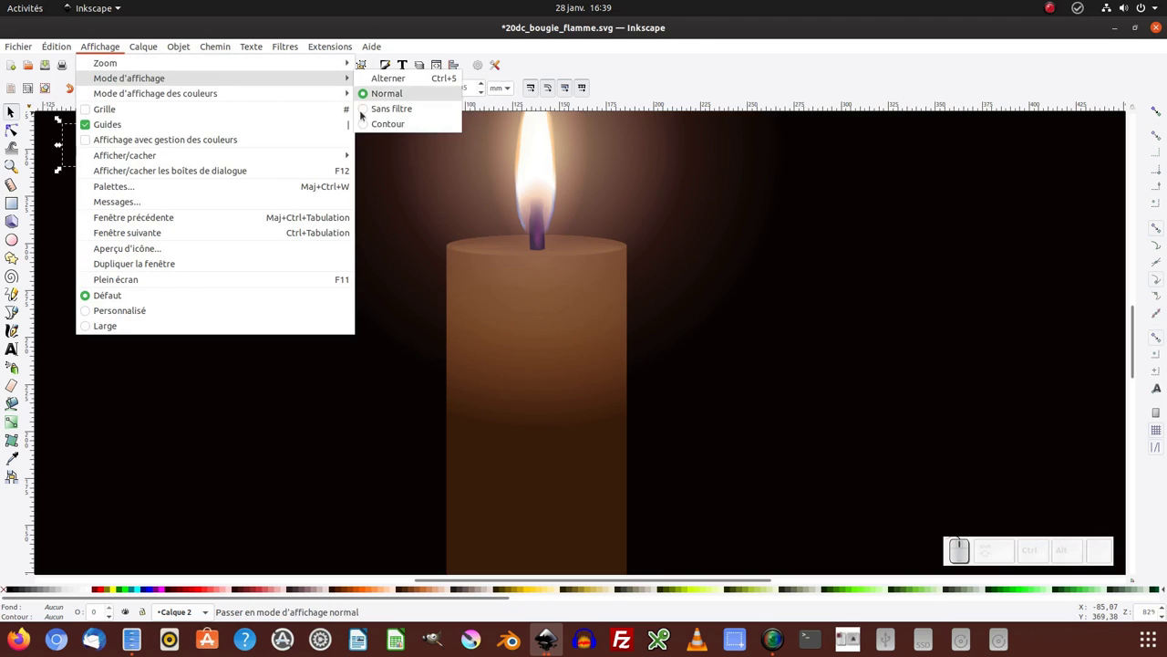
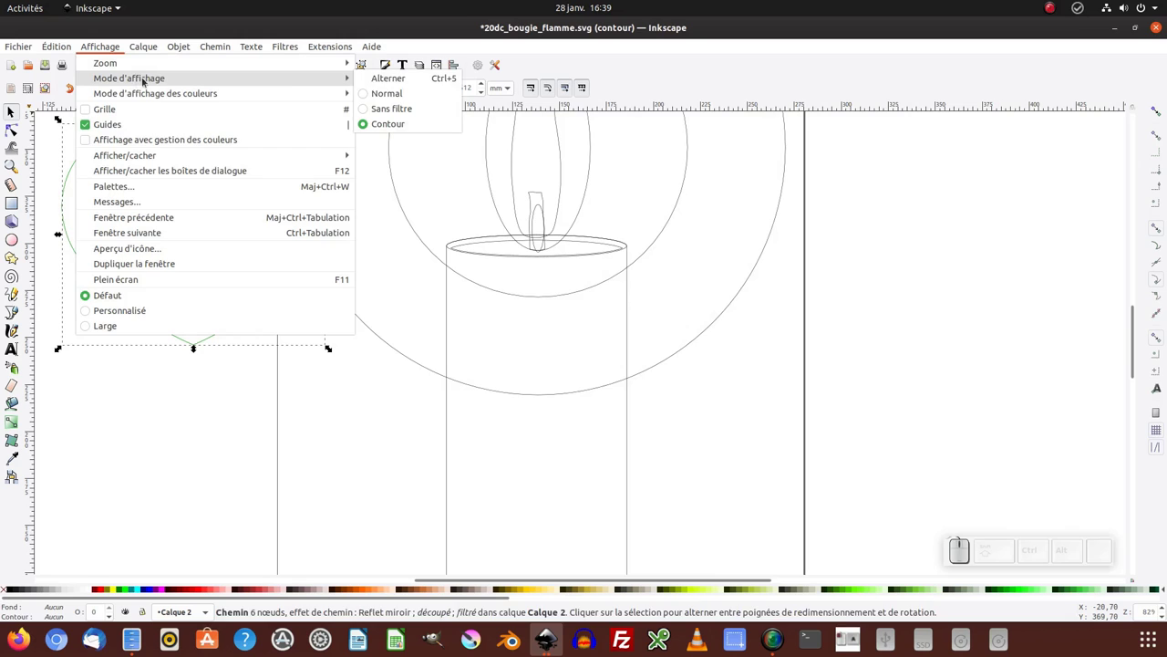
click(404, 98)
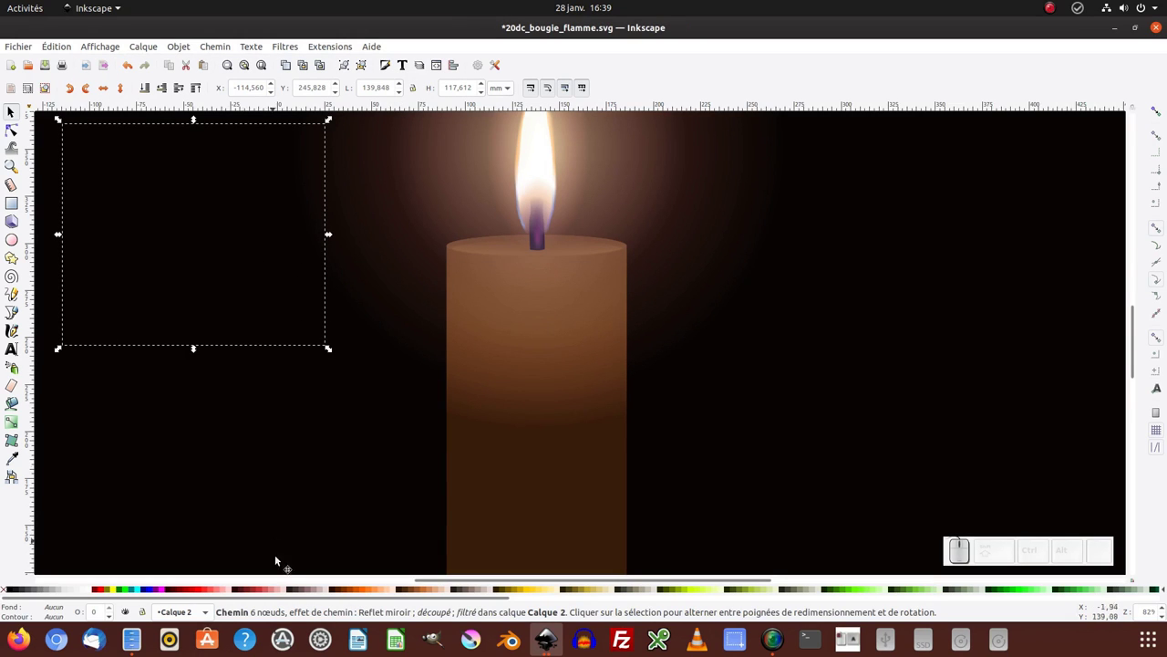
click(269, 592)
click(272, 277)
key(Delete)
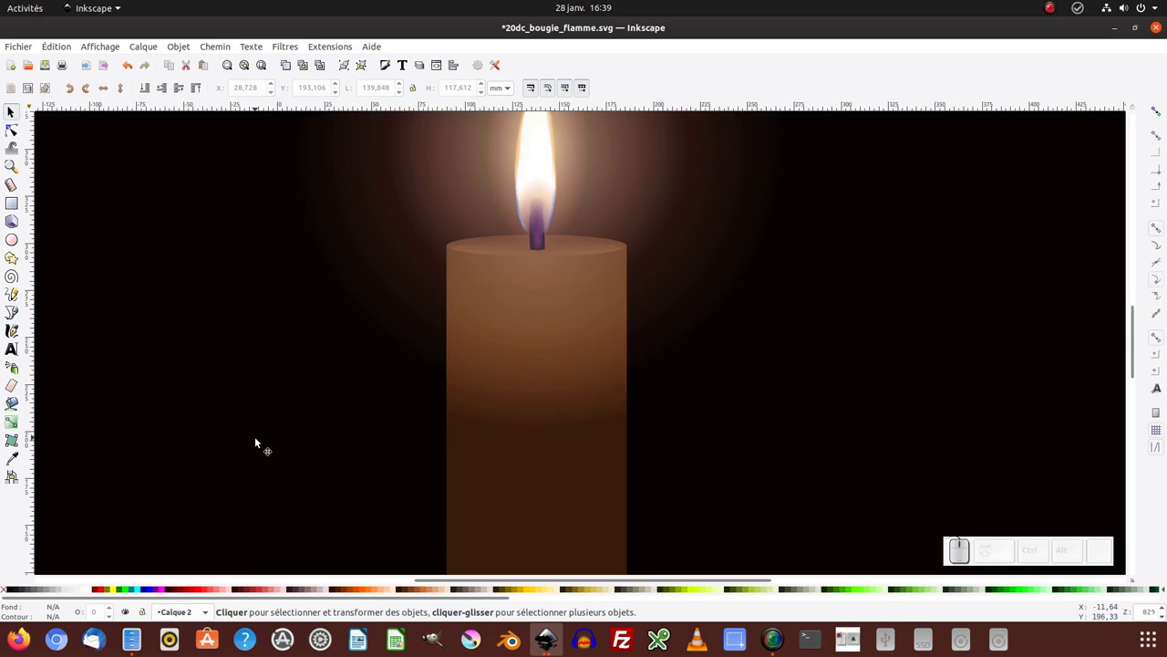
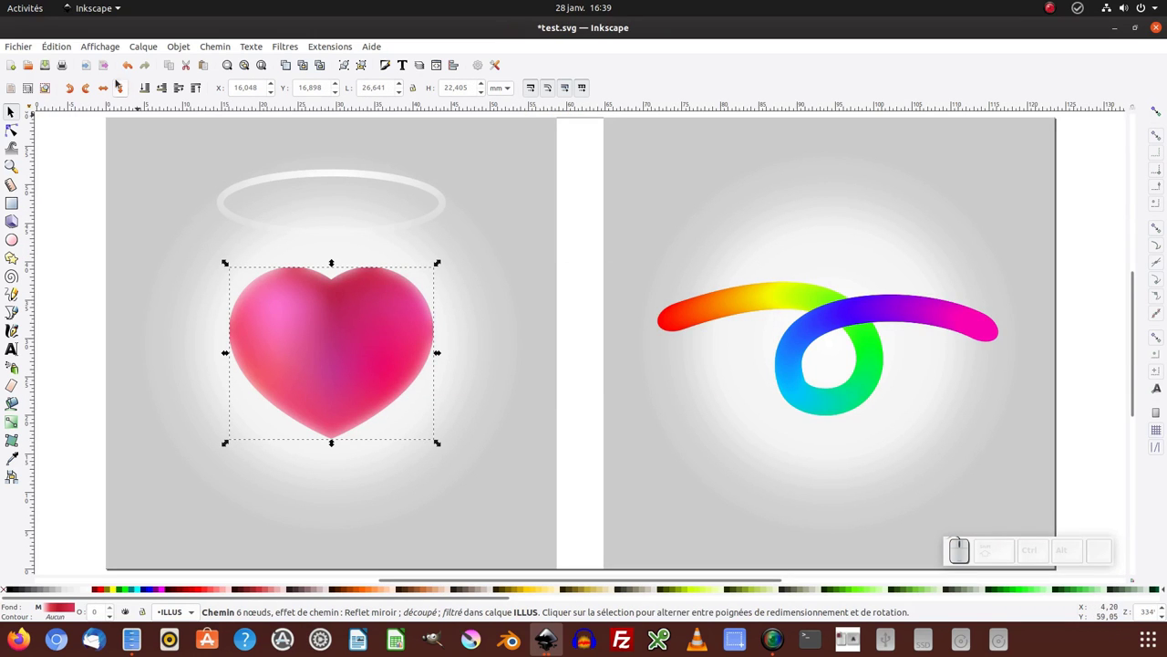
Invert the selection to remove the halo, backgrounds and rainbow loop, then save test.svg.
click(70, 45)
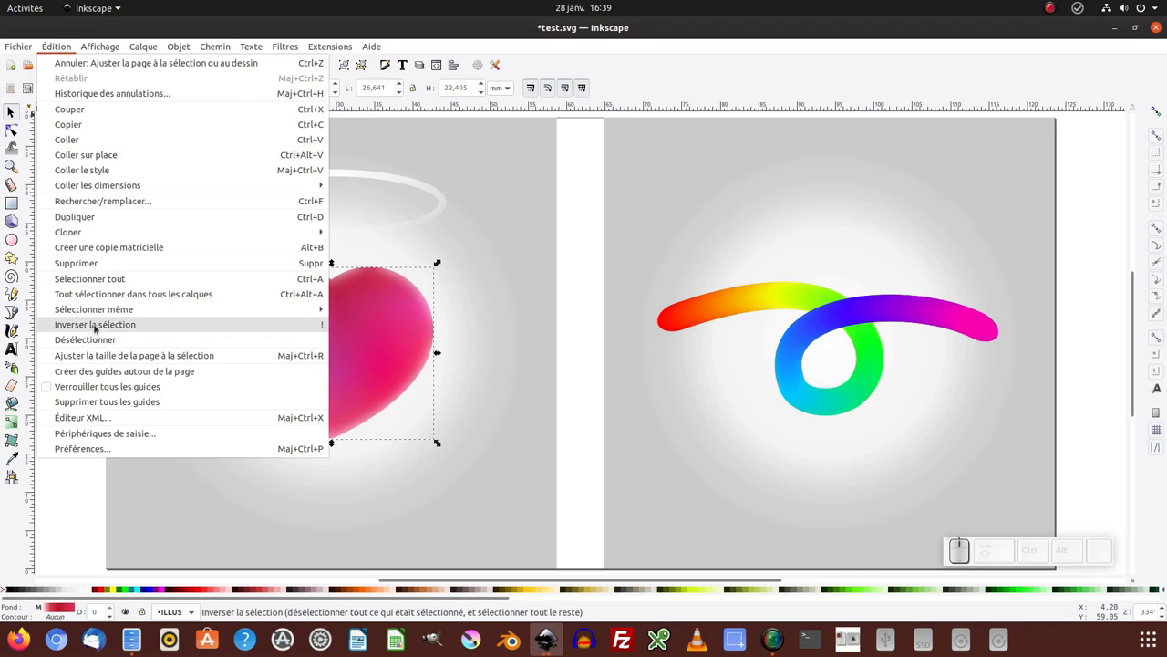
click(102, 327)
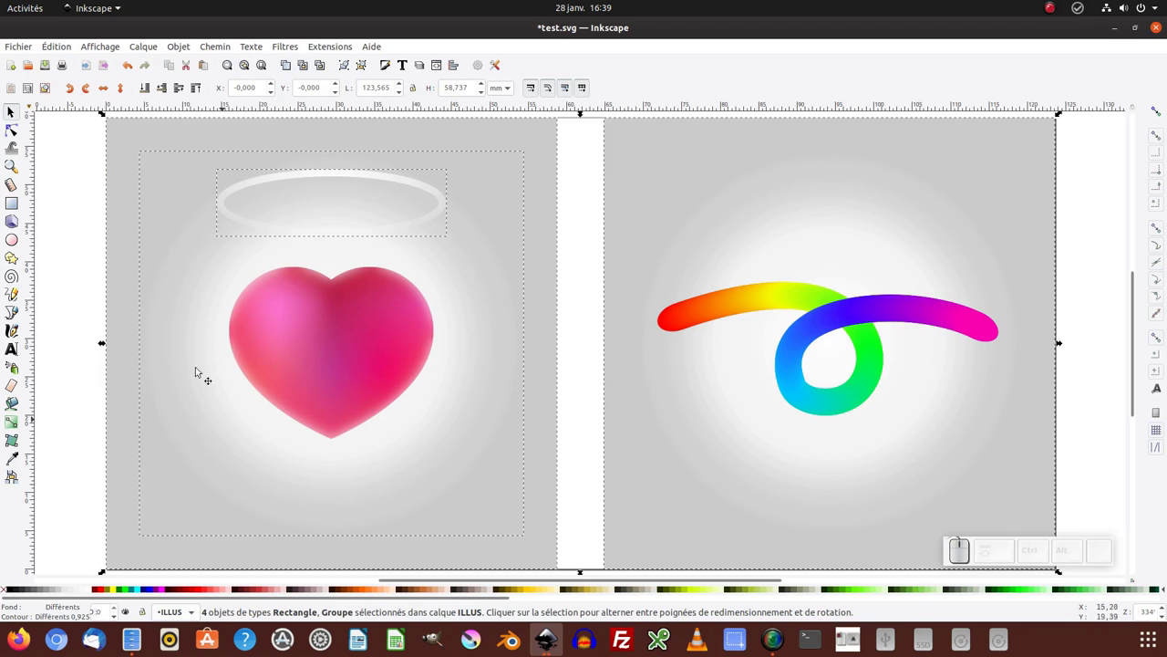
key(Delete)
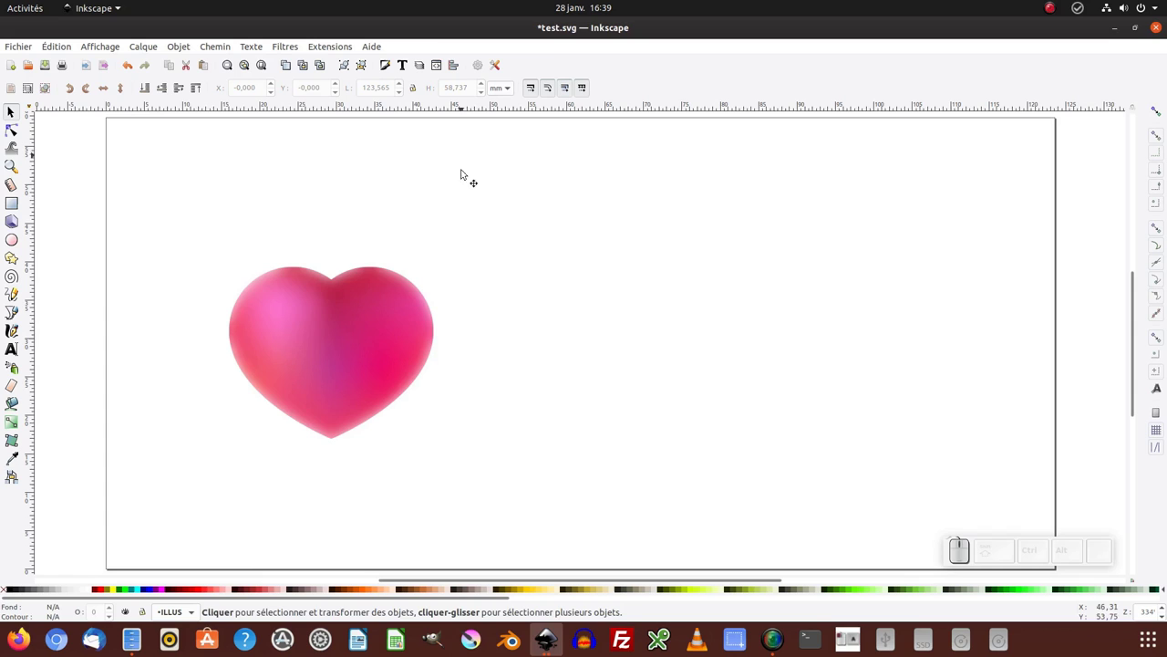
key(ctrl+s)
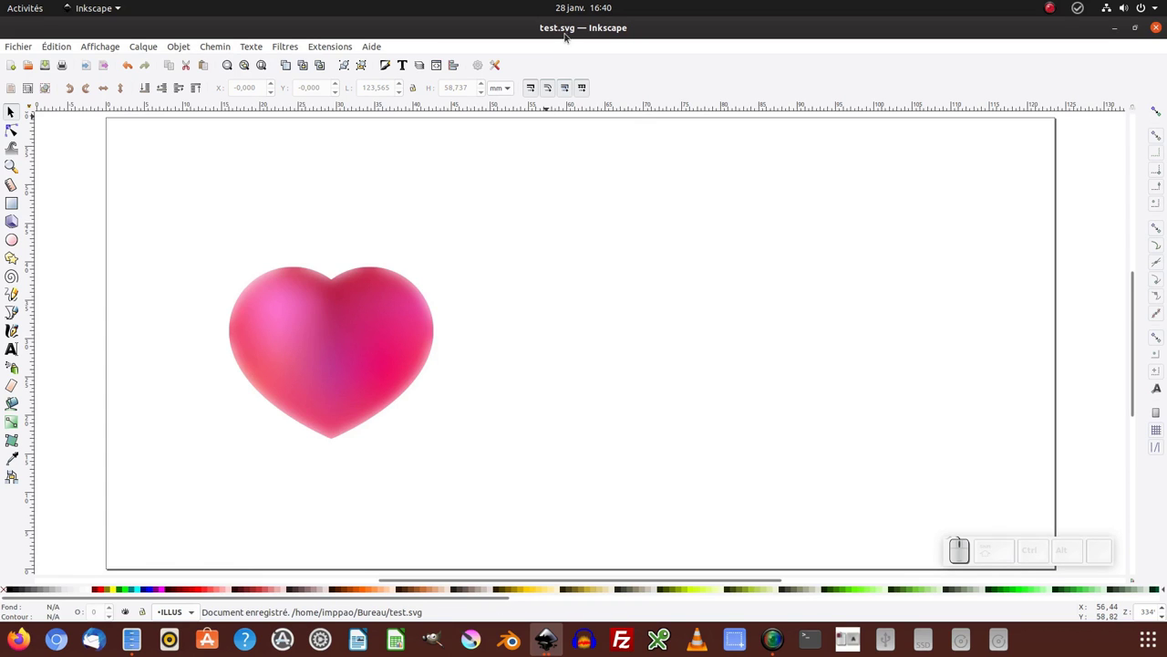
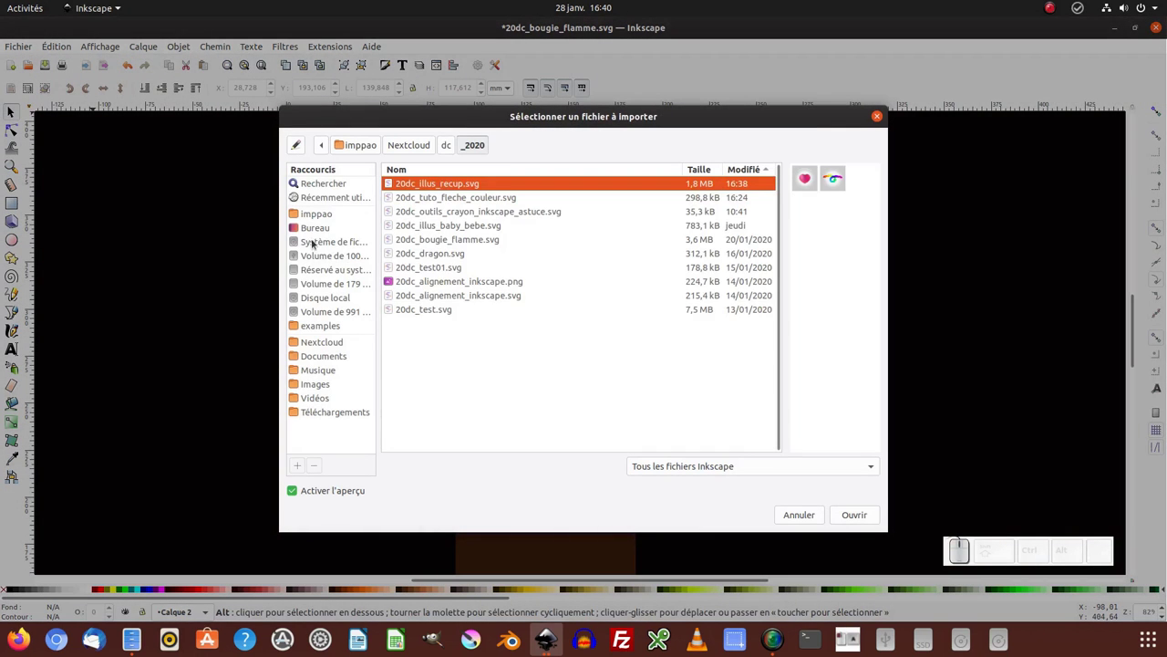
click(133, 609)
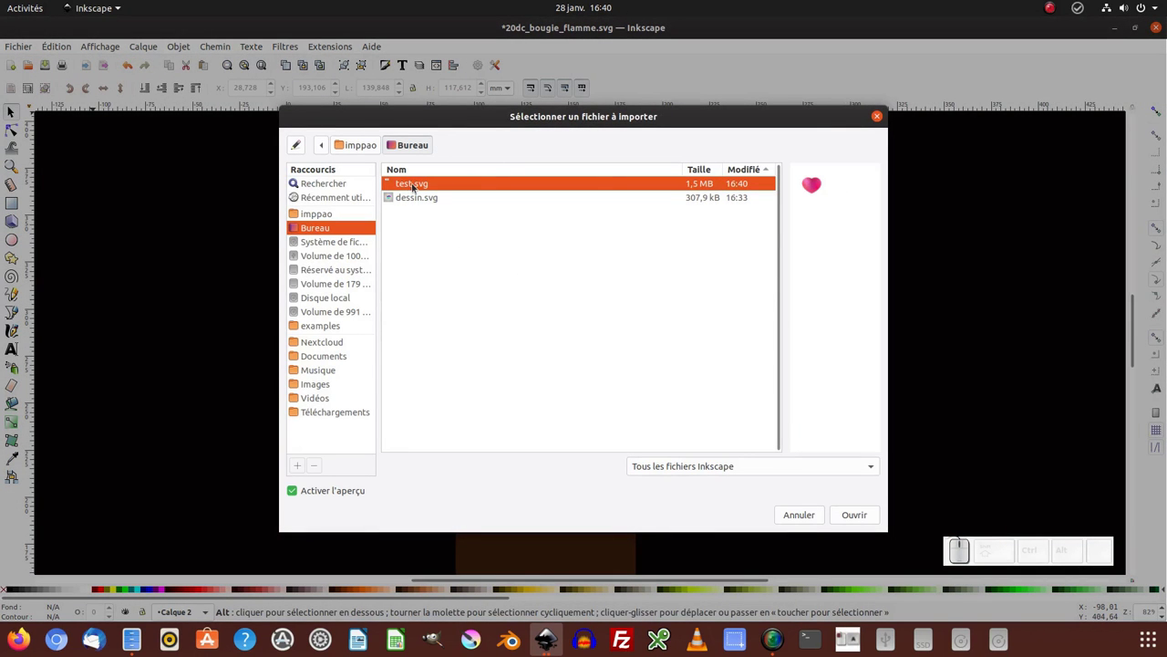
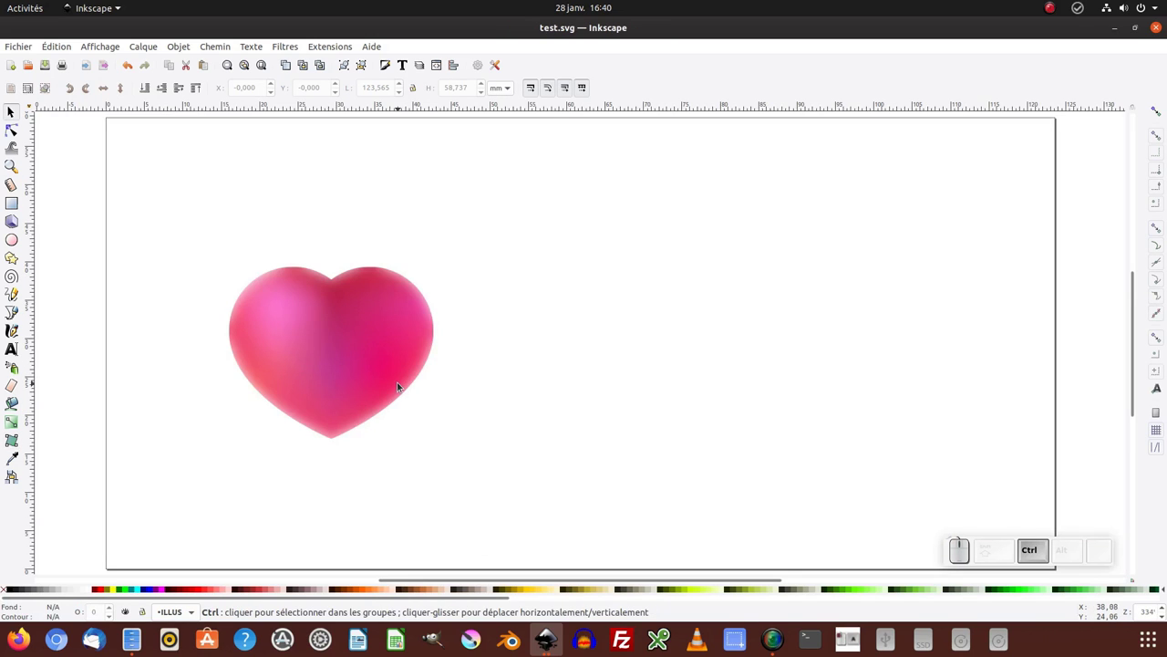
Undo the deletion to restore the halo and rainbow loop, then save test.svg.
key(ctrl+z)
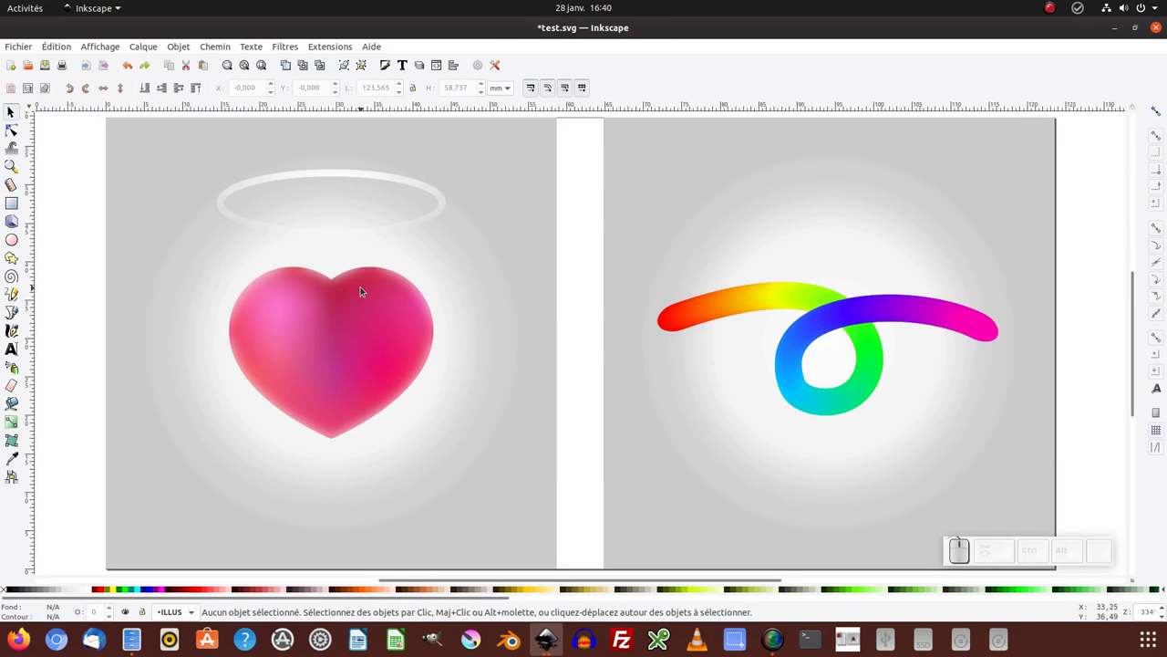
key(ctrl+s)
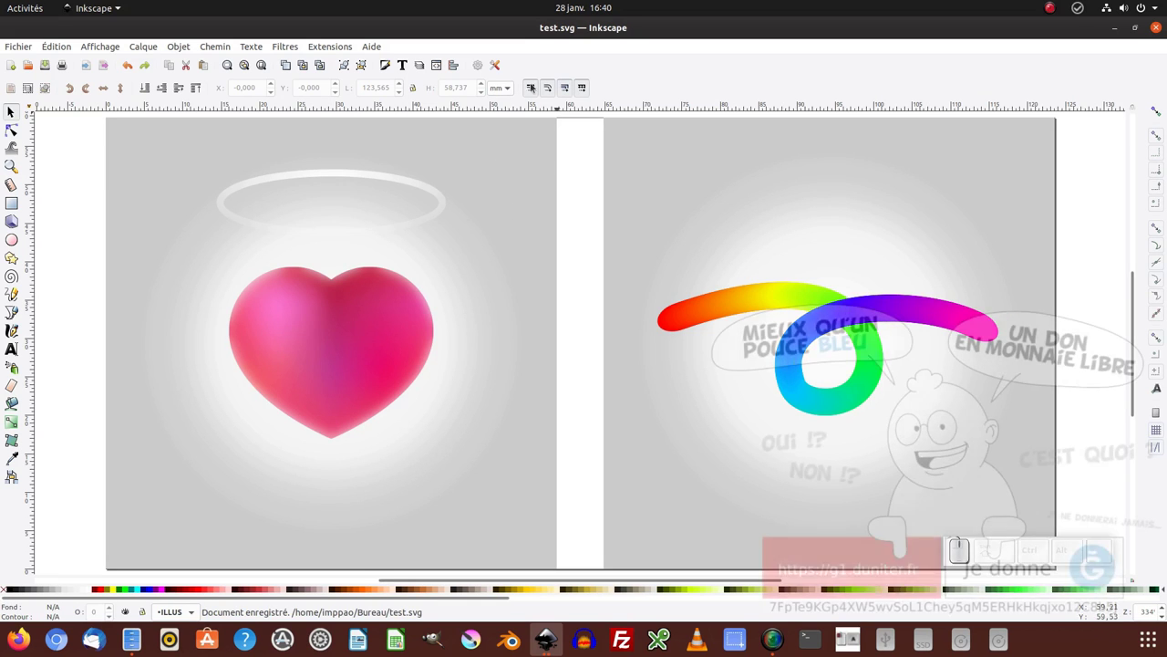